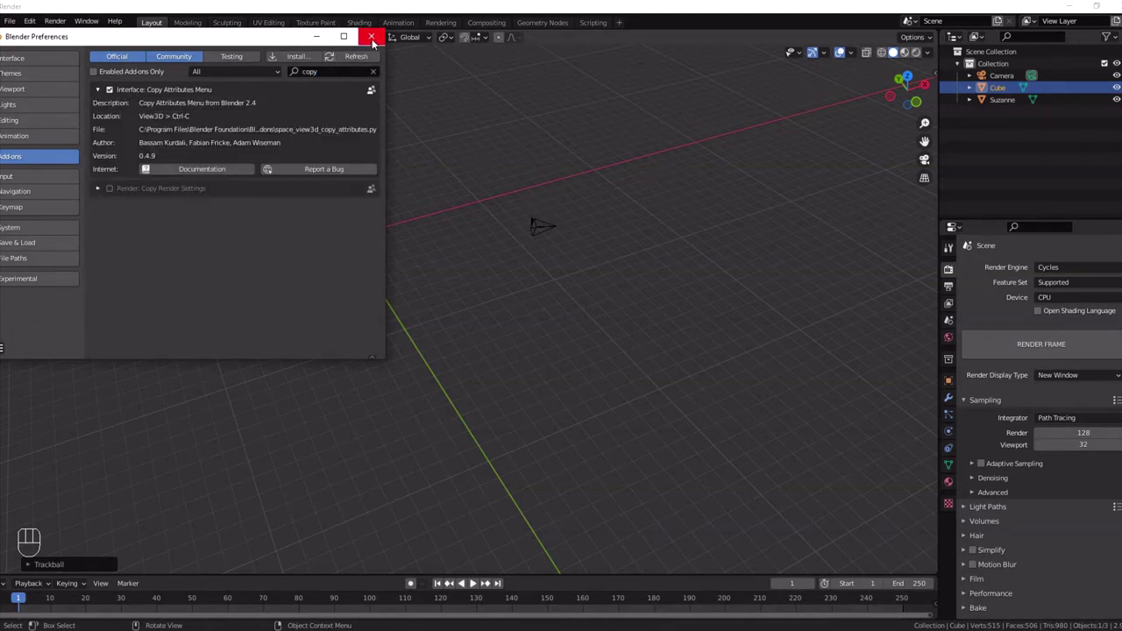
Orbit the viewport toward the cube and Suzanne with Preferences closed
middle_click(411, 170)
left_click_drag(274, 179, 413, 283)
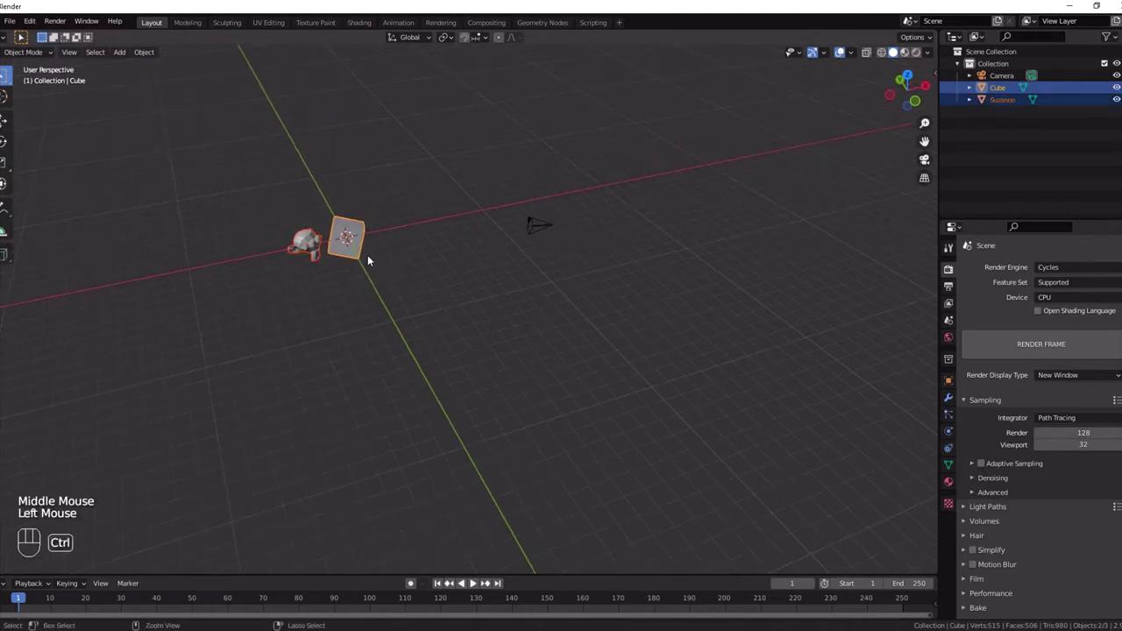
Copy the selected cube and Suzanne and paste them into the empty second Blender file
key("ctrl+c")
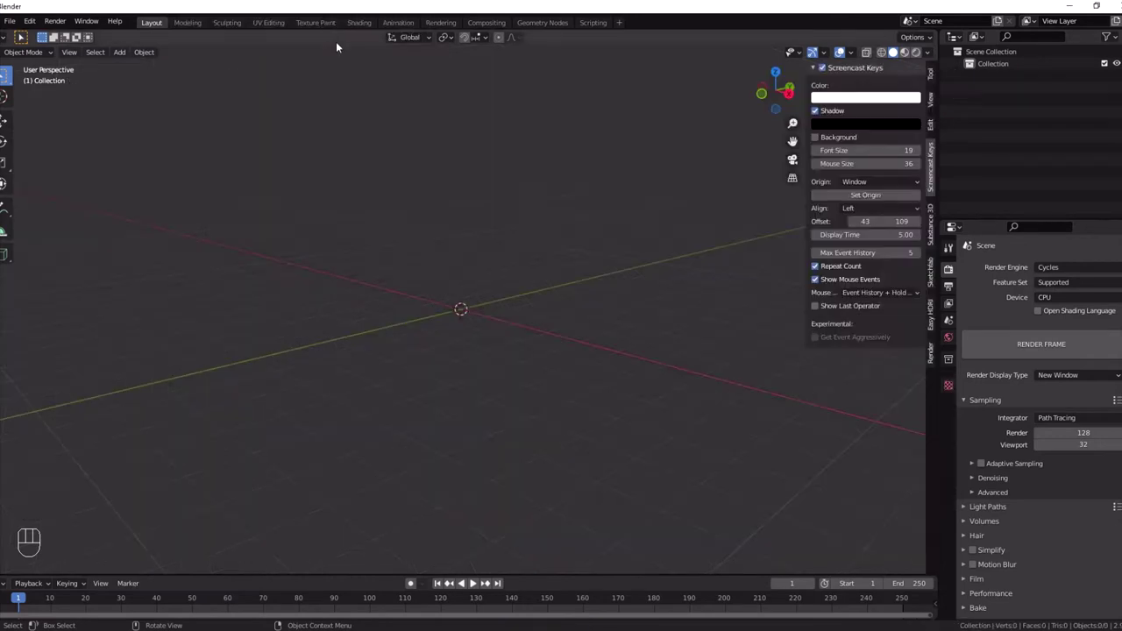
left_click(418, 242)
key("ctrl+v")
left_click_drag(332, 315, 402, 325)
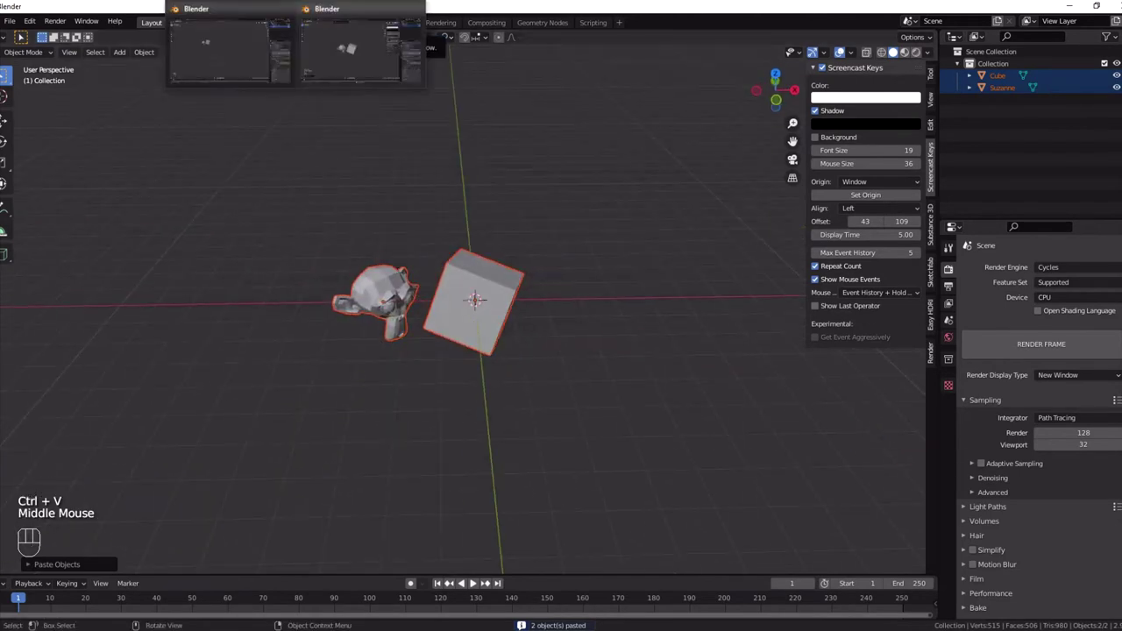
Copy an object back into the original file, paste it, and select the cube in view
left_click(527, 232)
key("ctrl+c")
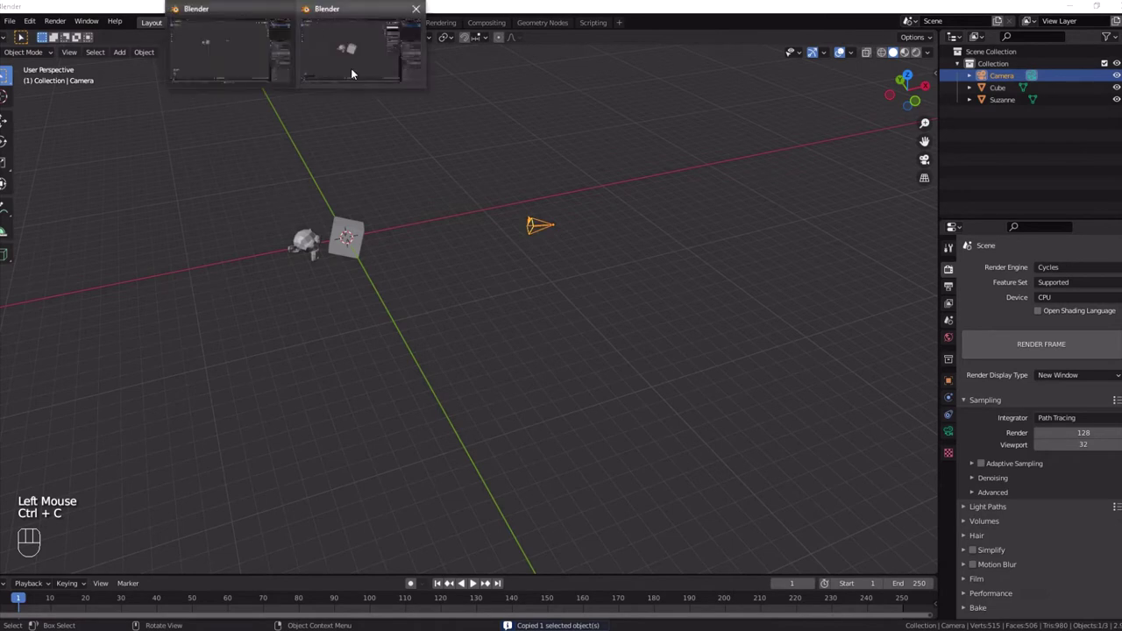
left_click_drag(539, 311, 564, 300)
scroll("down", 3)
middle_click(556, 284)
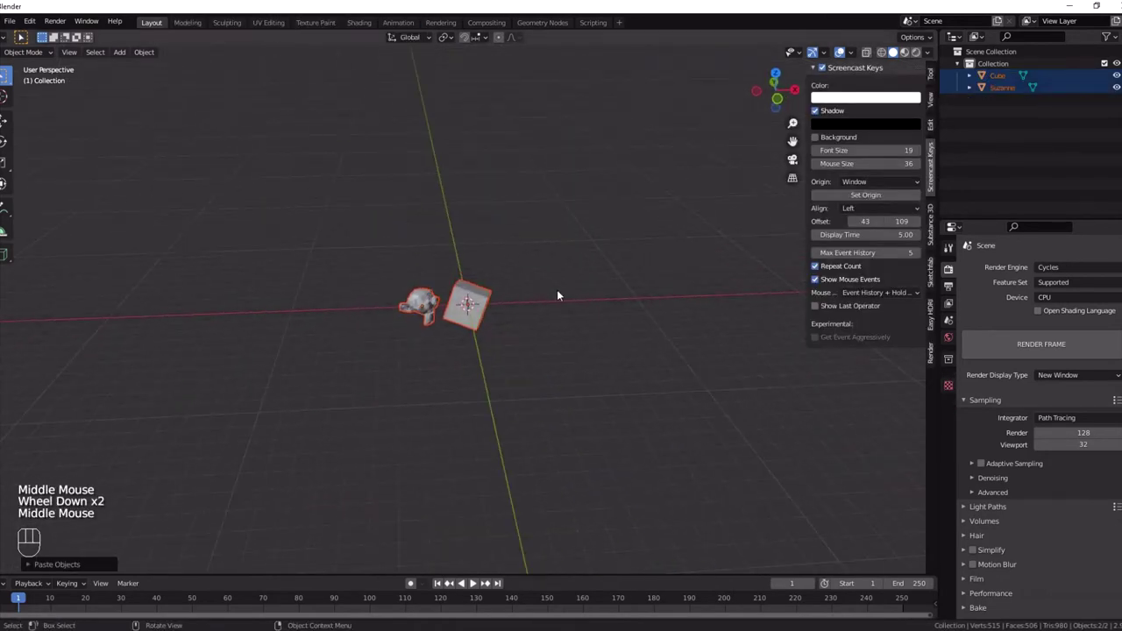
key("ctrl+v")
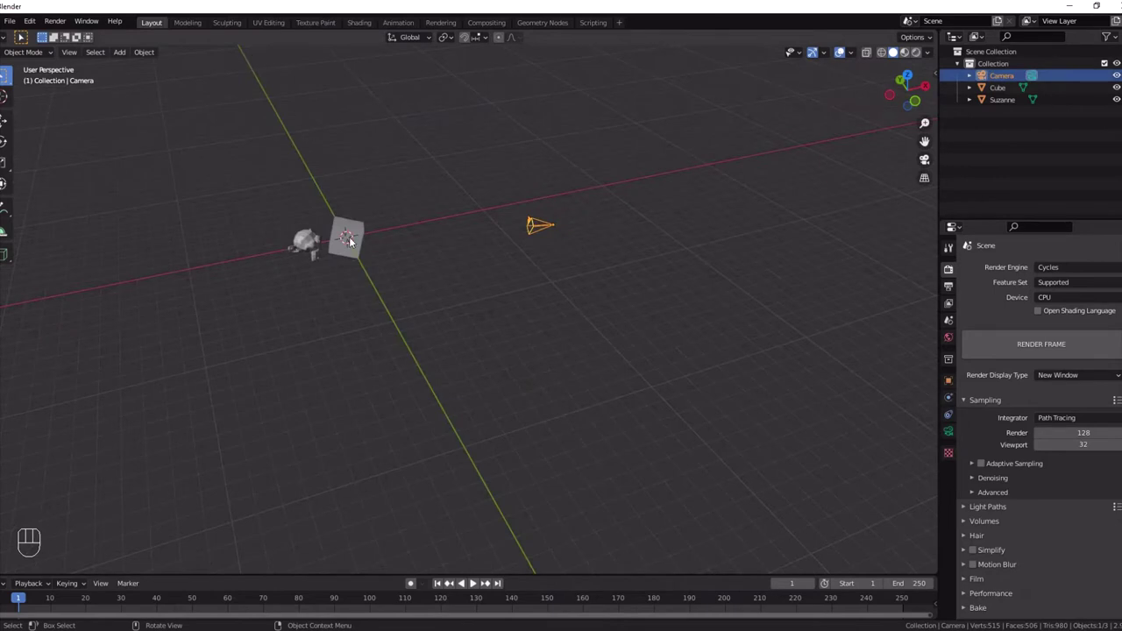
left_click(354, 239)
scroll("up", 3)
left_click_drag(306, 186, 403, 239)
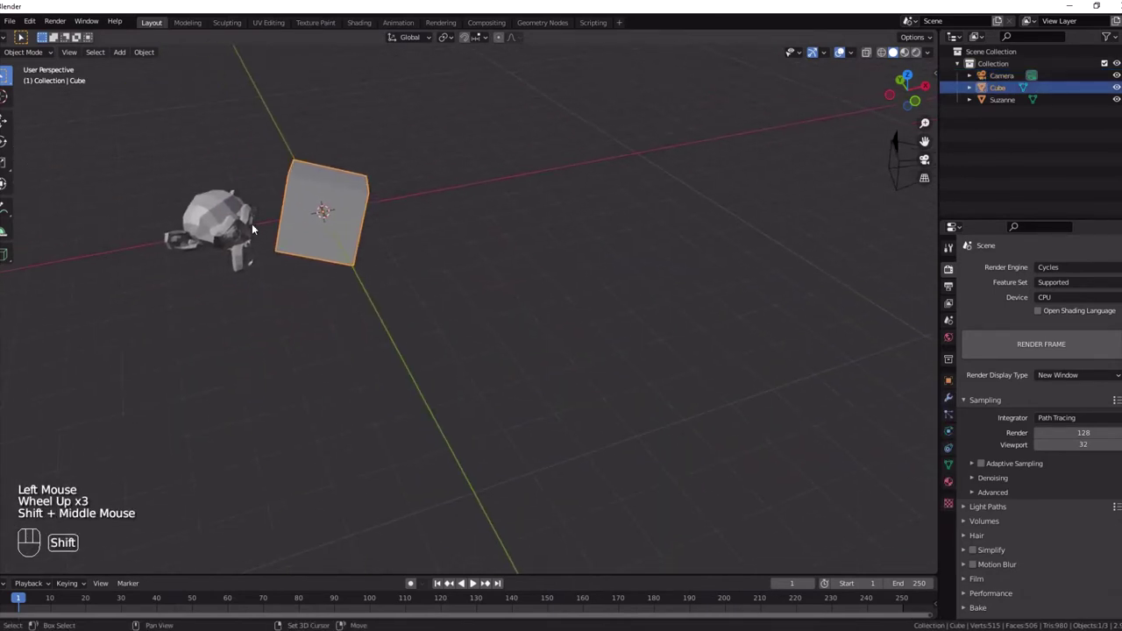
Rotate Suzanne and copy her rotation onto the cube with Copy Attributes
left_click(231, 221)
key("ctrl+c")
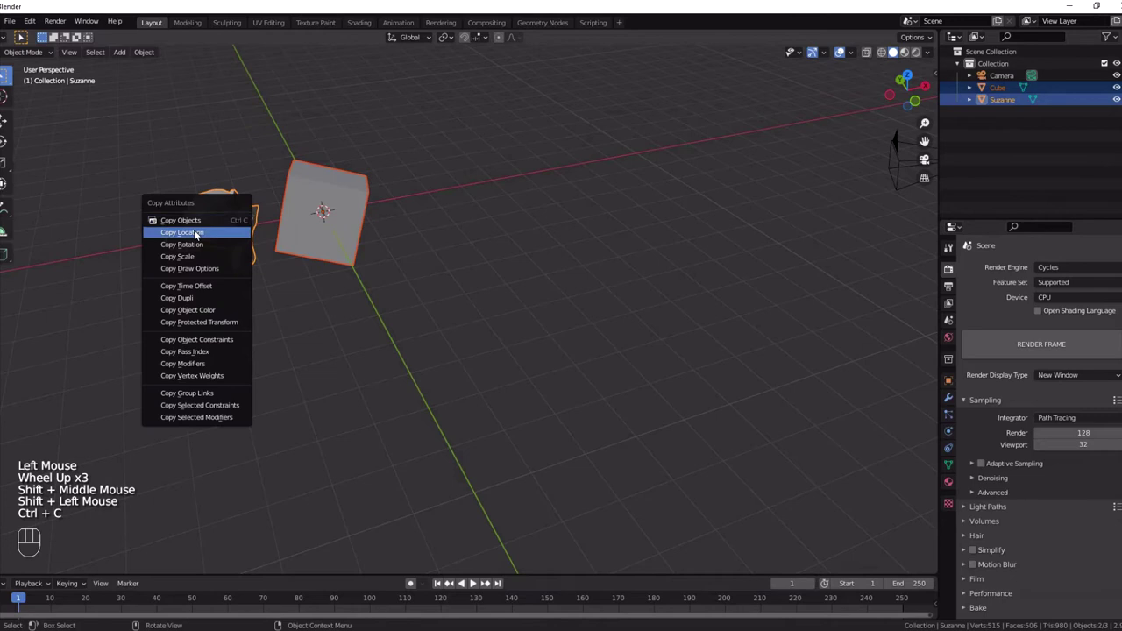
key("ctrl+z")
key("g")
left_click(234, 219)
key("ctrl+c")
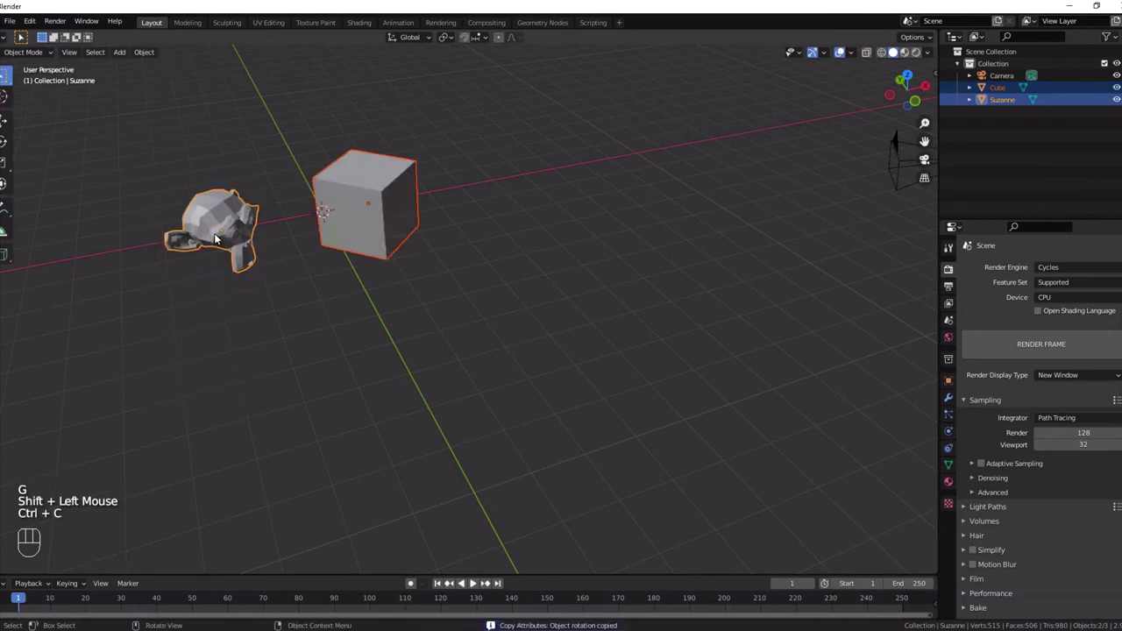
left_click_drag(296, 256, 329, 233)
left_click(243, 232)
key("r")
left_click(335, 212)
Shrink Suzanne and copy her scale onto the cube with Copy Attributes
left_click(233, 226)
key("ctrl+c")
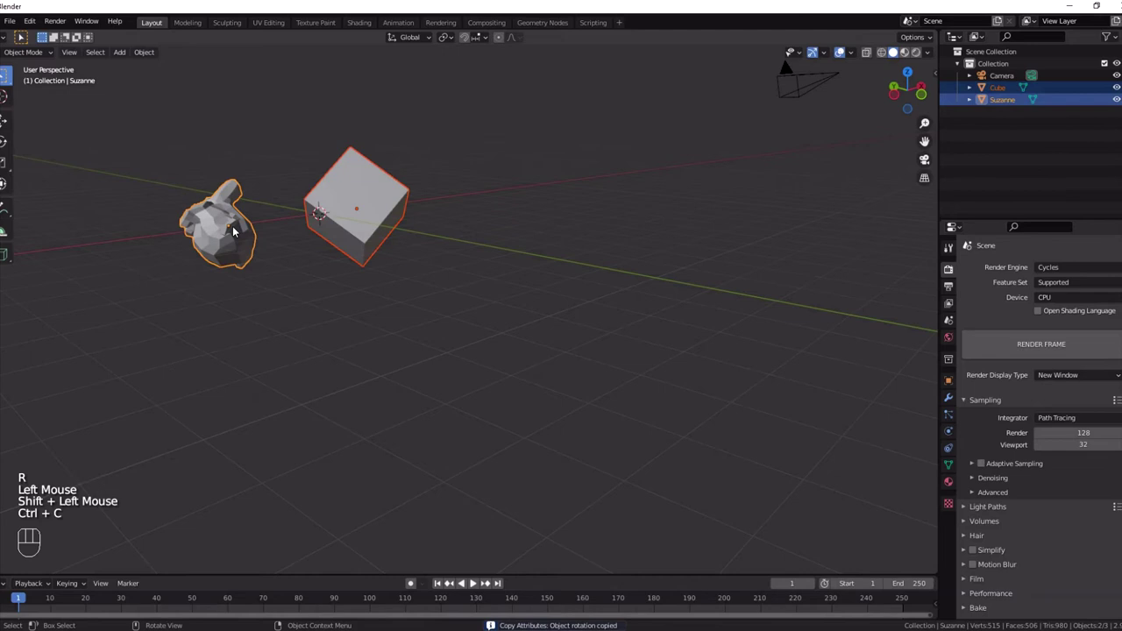
left_click(234, 228)
key("s")
left_click(249, 254)
key("s")
left_click(363, 234)
left_click(239, 237)
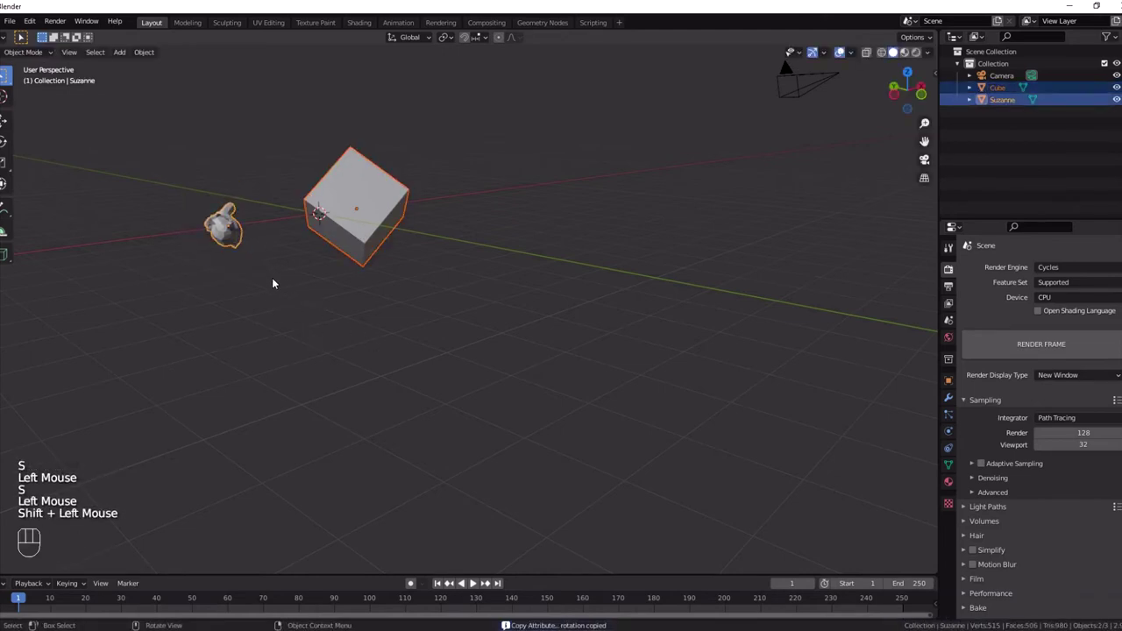
key("ctrl+c")
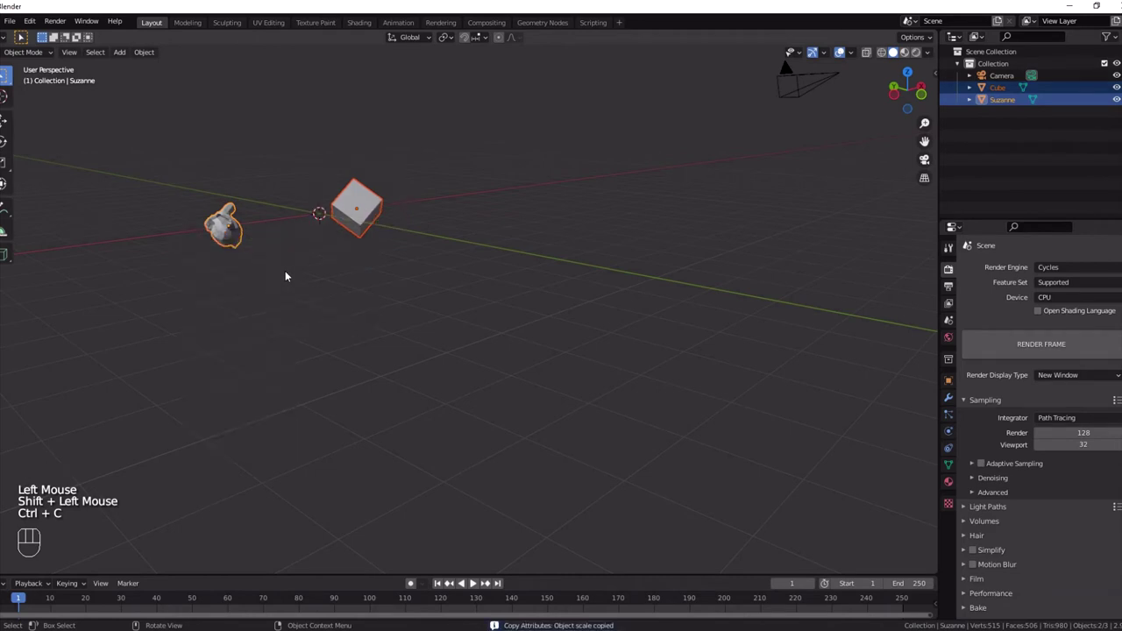
Give the cube an Array modifier with a count of 11
middle_click(318, 263)
left_click(370, 202)
left_click(950, 400)
left_click_drag(1001, 272, 910, 301)
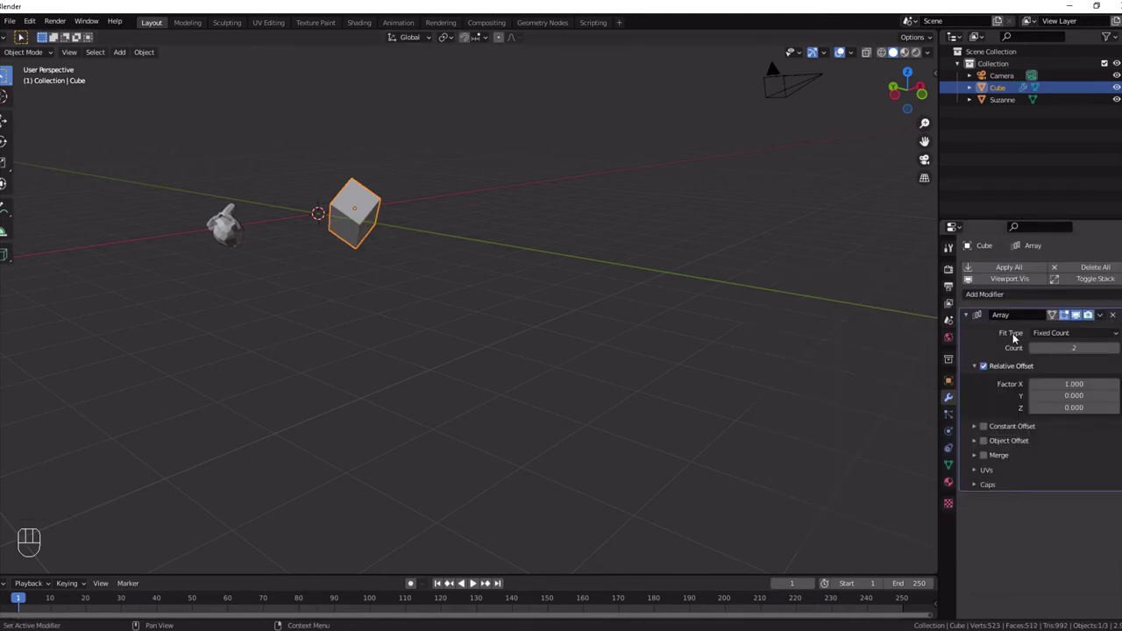
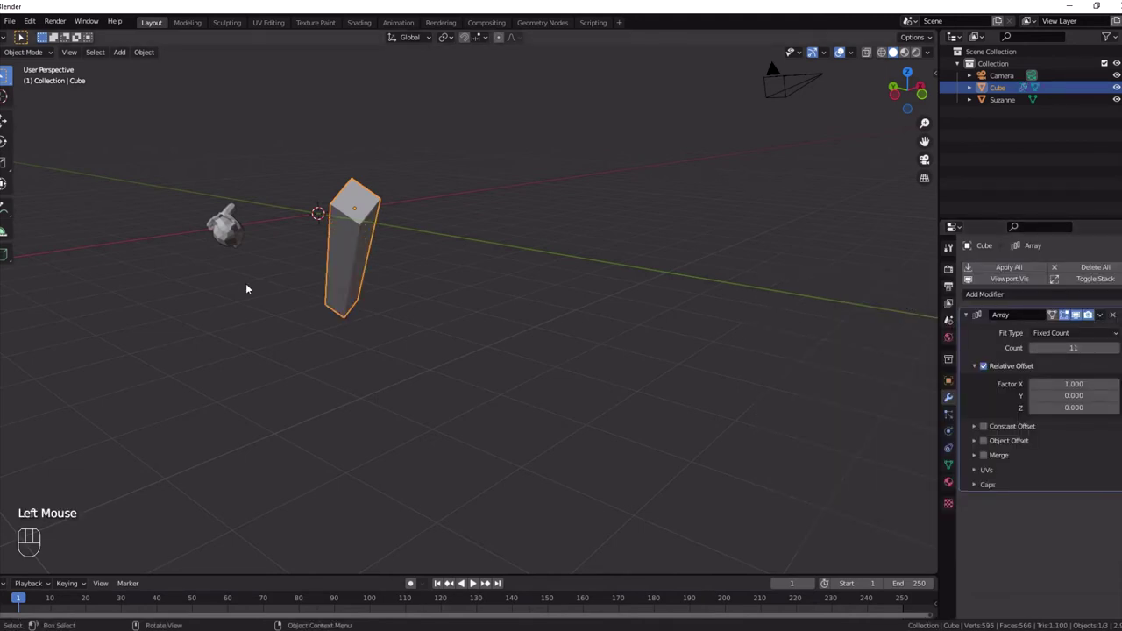
Select Suzanne with the cube active and start copying the cube's modifiers onto her
left_click_drag(273, 269, 262, 276)
left_click(203, 256)
left_click(346, 227)
key("ctrl+c")
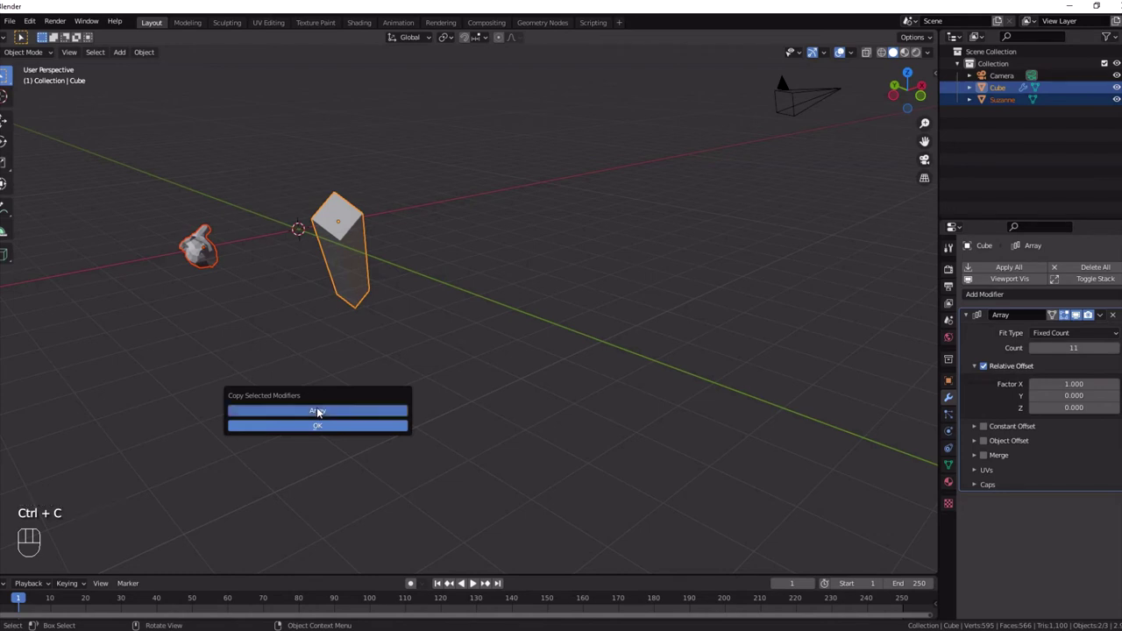
Add a Subdivision Surface modifier to the cube and start copying its modifiers onto Suzanne
left_click_drag(263, 359, 339, 372)
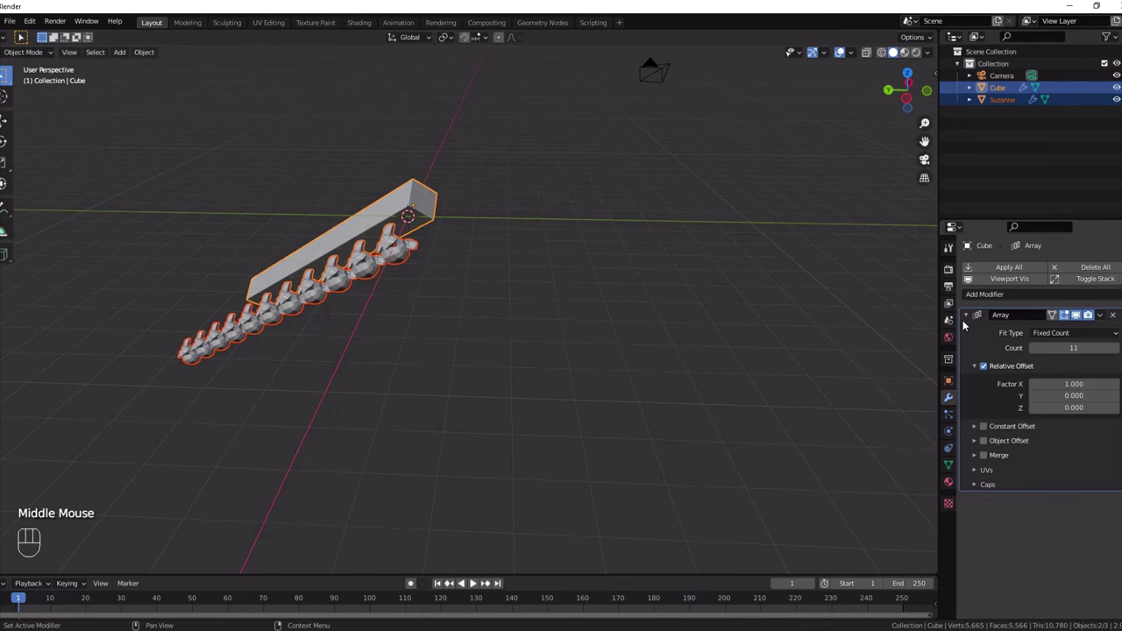
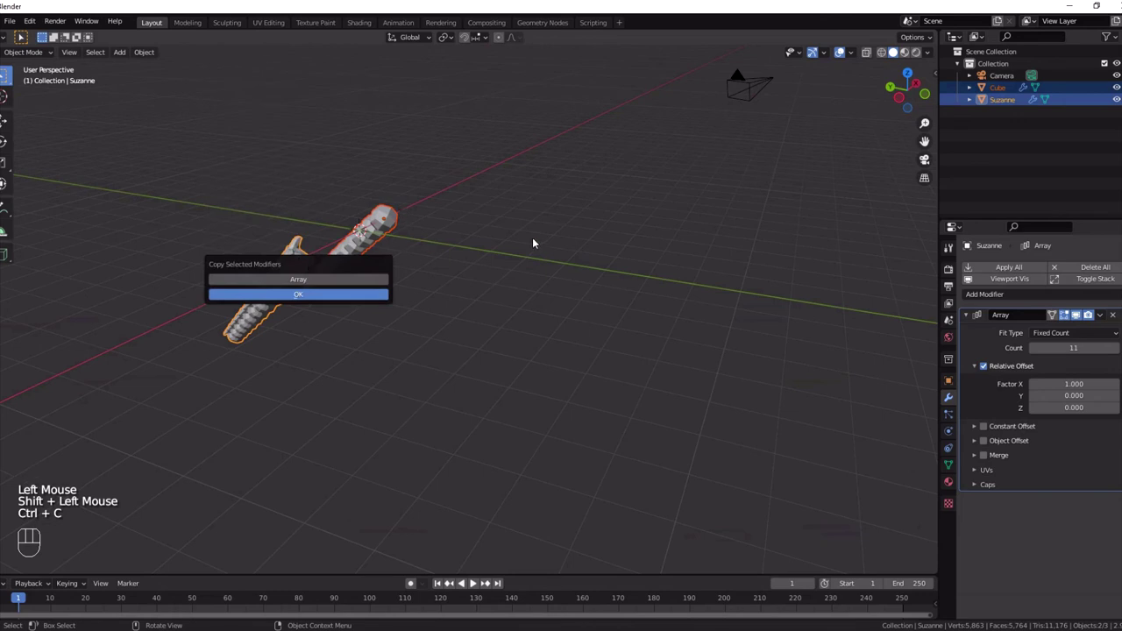
left_click(308, 263)
left_click(363, 242)
left_click(284, 264)
left_click(369, 235)
key("ctrl+c")
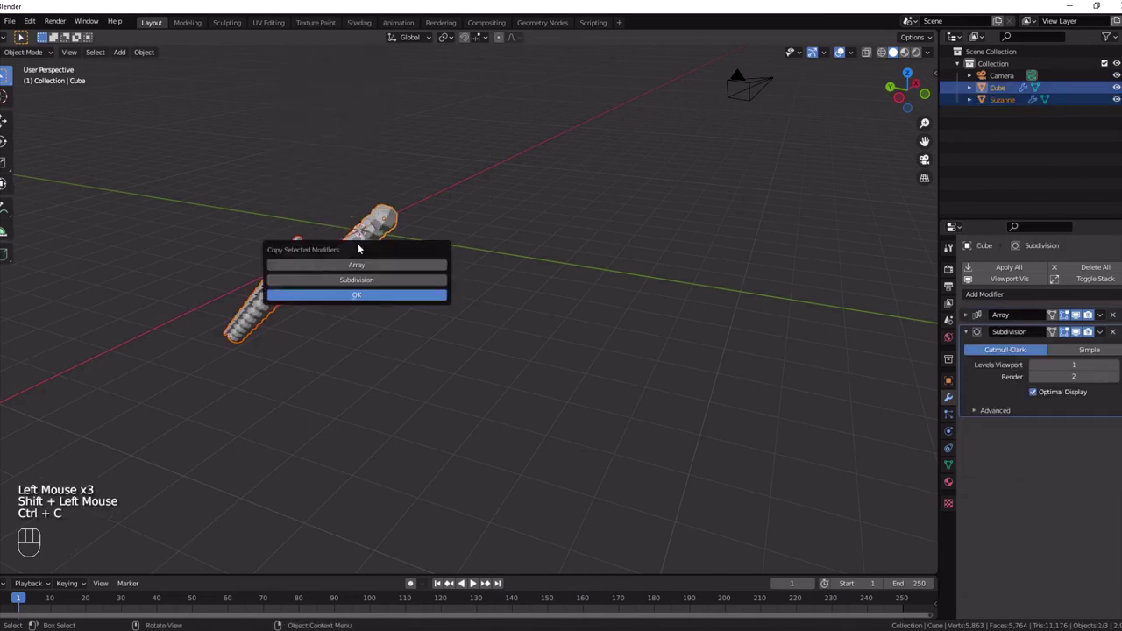